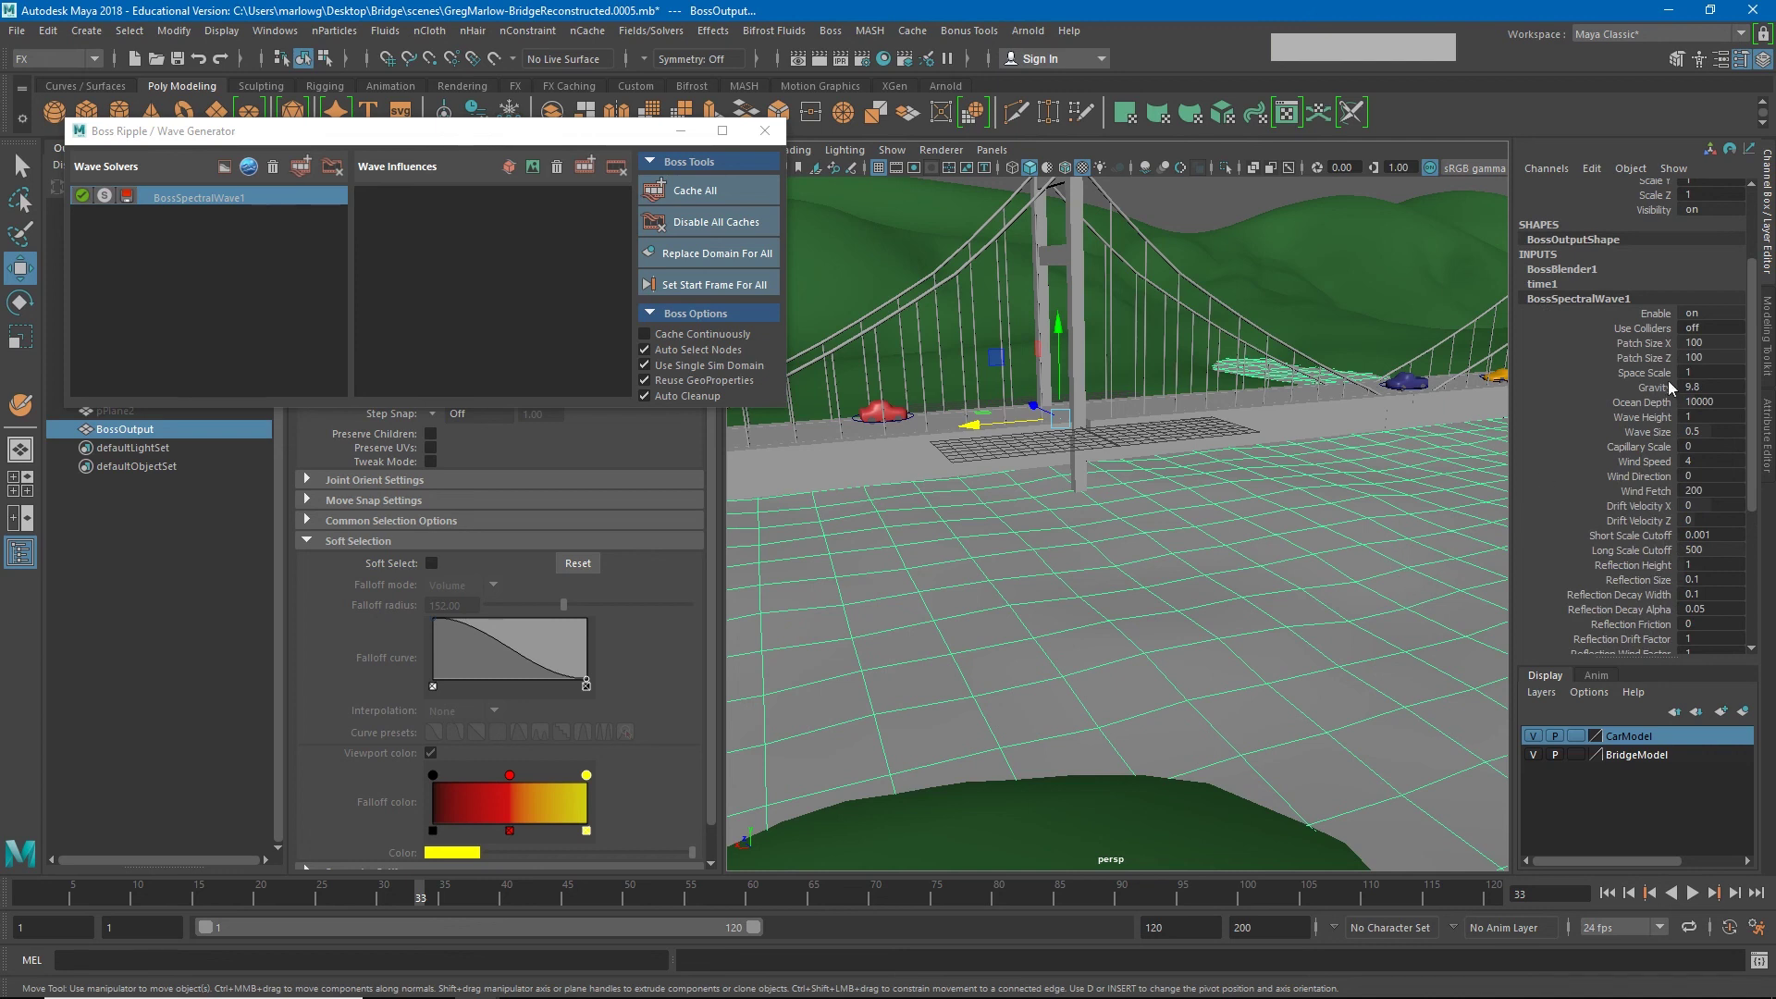
Step: Show the BossSpectralWave1 solver's global and simulation attributes in the Attribute Editor
click(1771, 428)
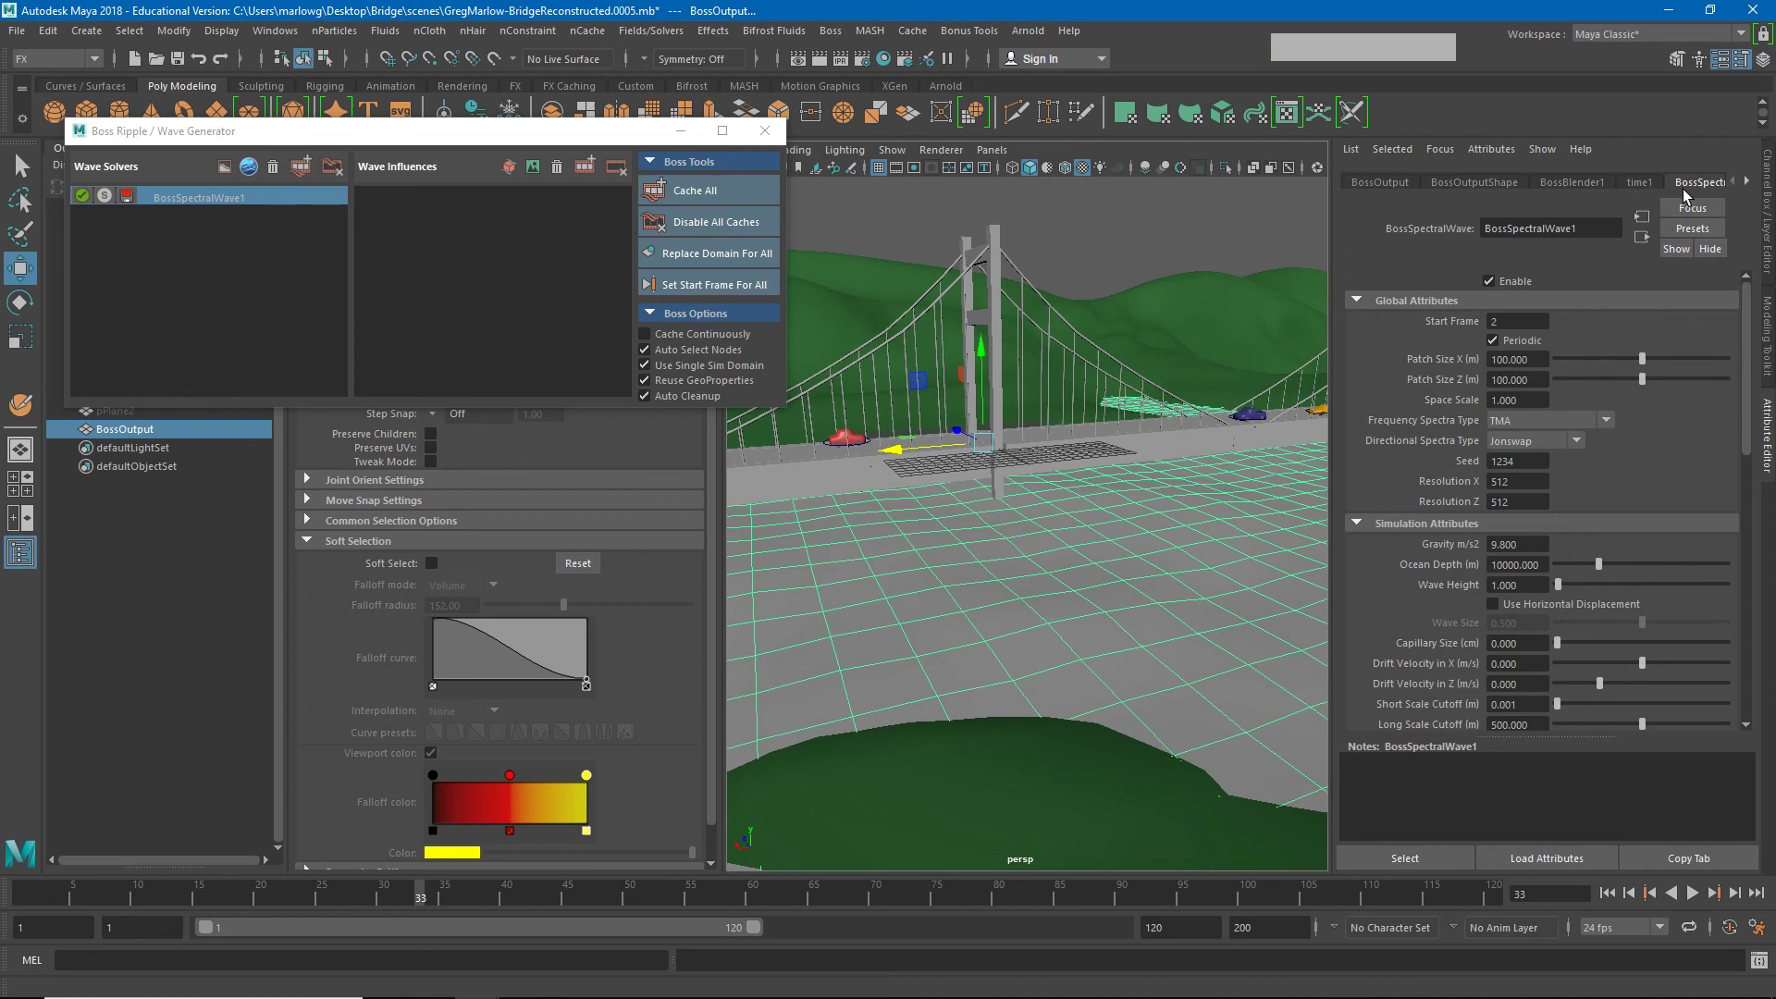
click(1711, 191)
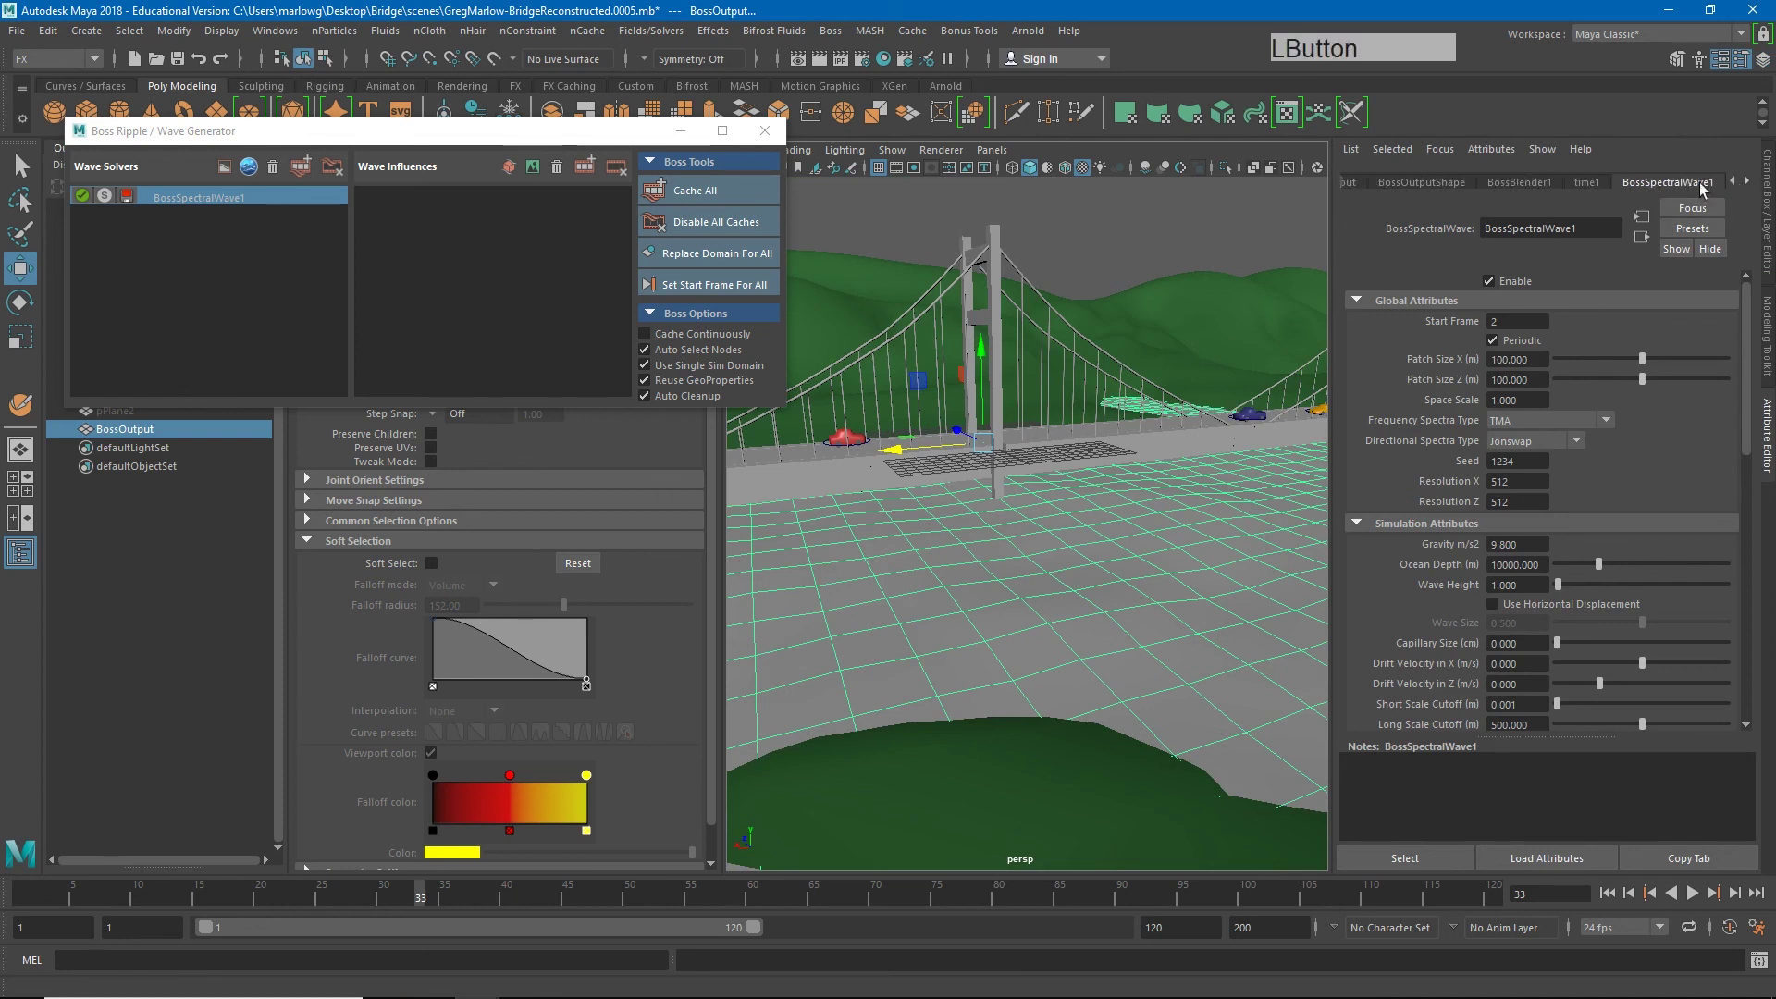